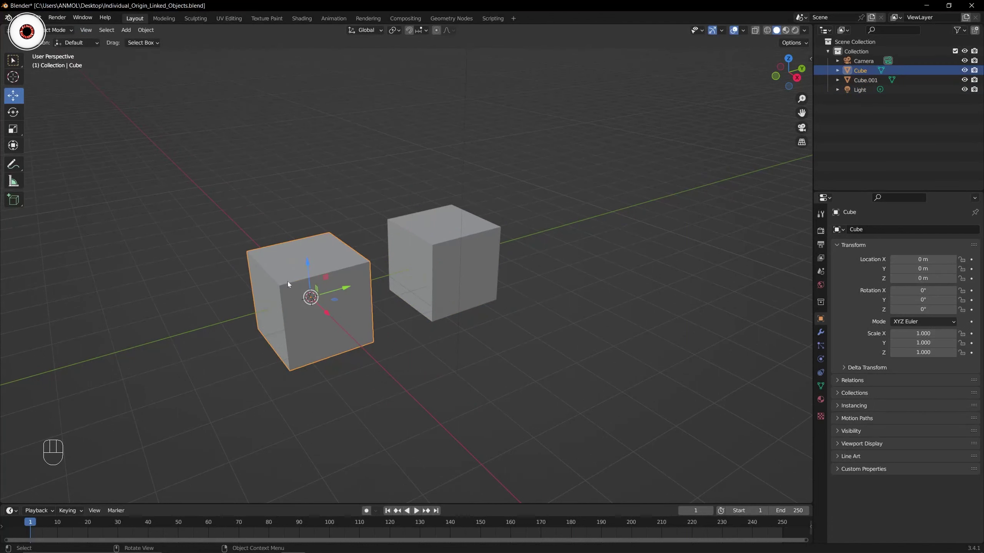
Toggle the selected cube into Edit Mode and back with Tab
key(Tab)
key(Tab)
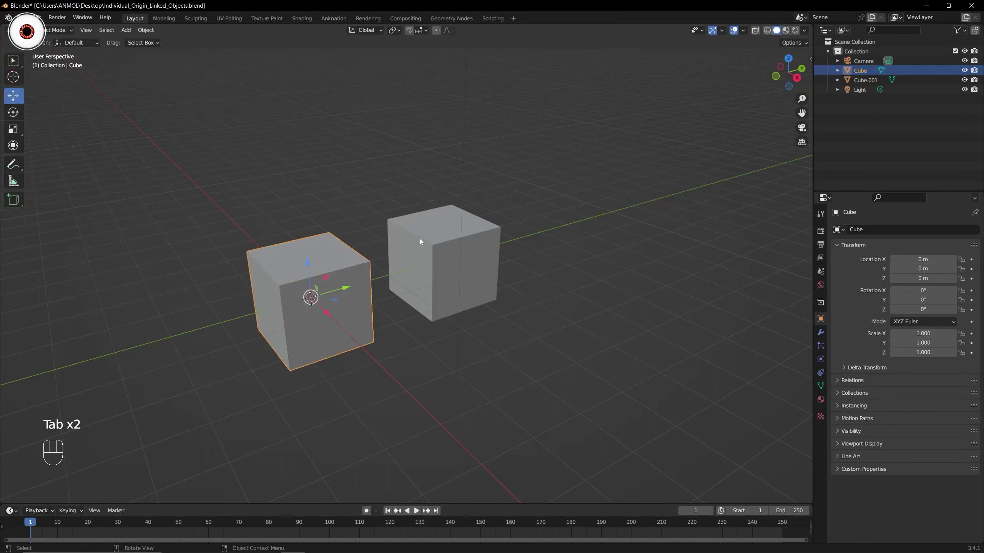
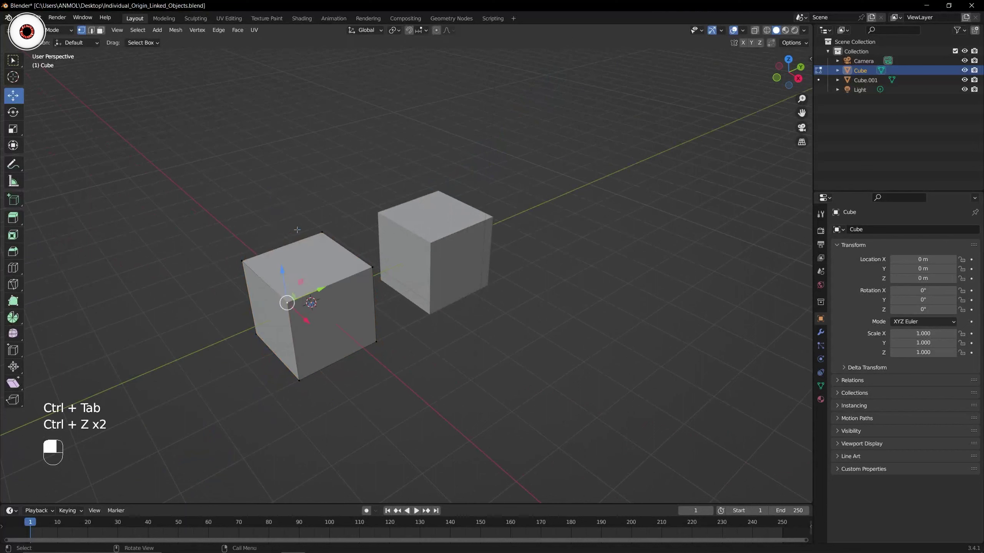
Undo the last action, leave mesh editing and drag the cube across the viewport
key(ctrl+z)
key(ctrl+Tab)
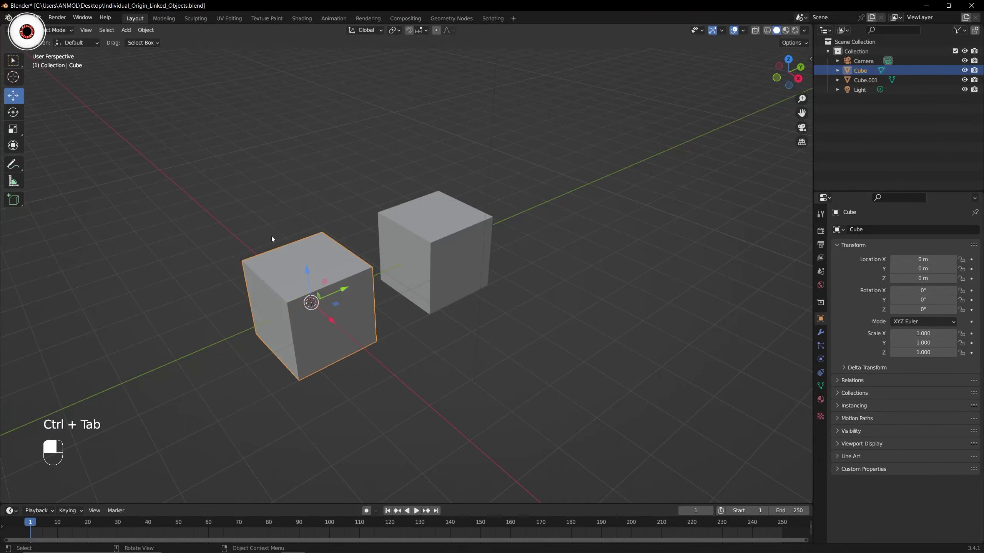
drag(274, 238, 495, 227)
Delete the duplicate Cube.001 so only the original cube remains
key(x)
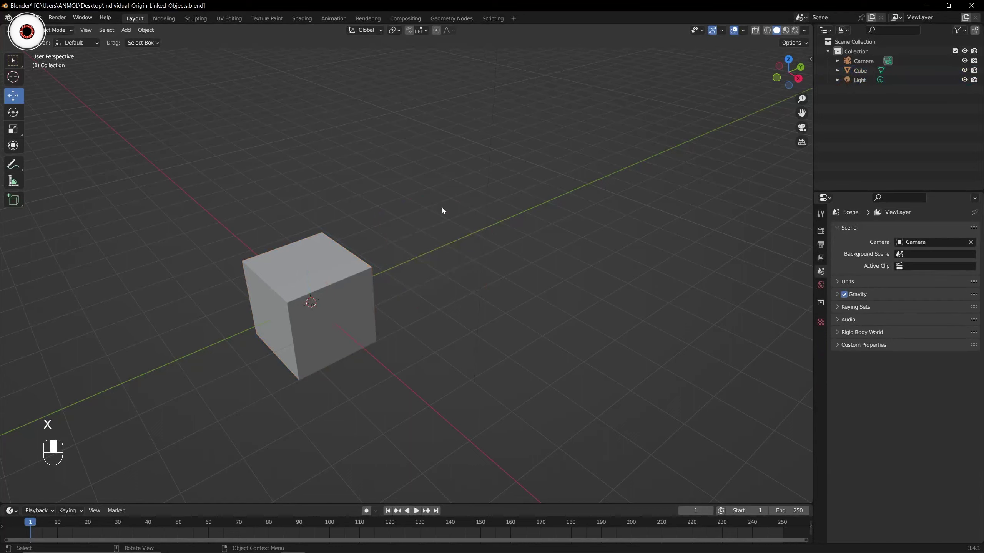
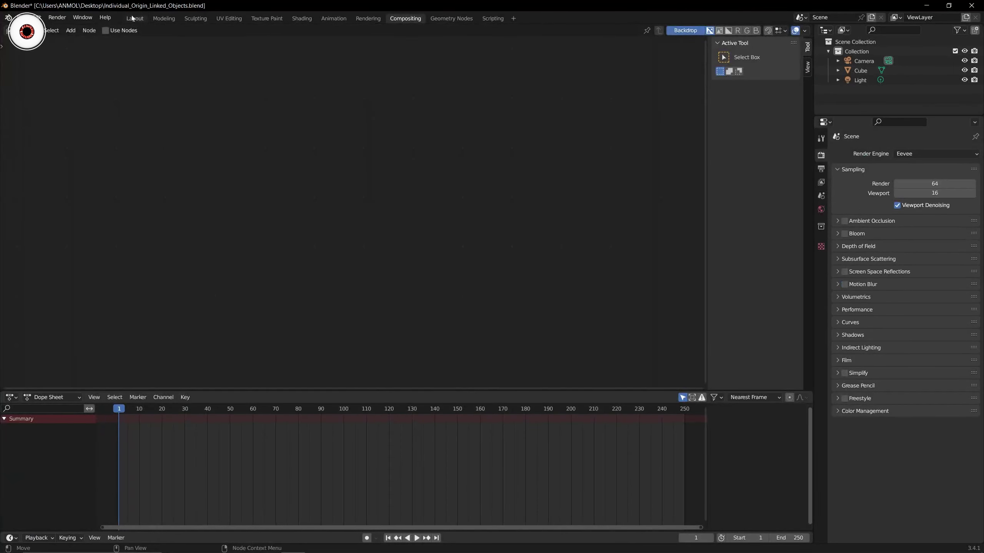
Return to the Layout workspace with the cube selected
click(136, 21)
middle_click(136, 20)
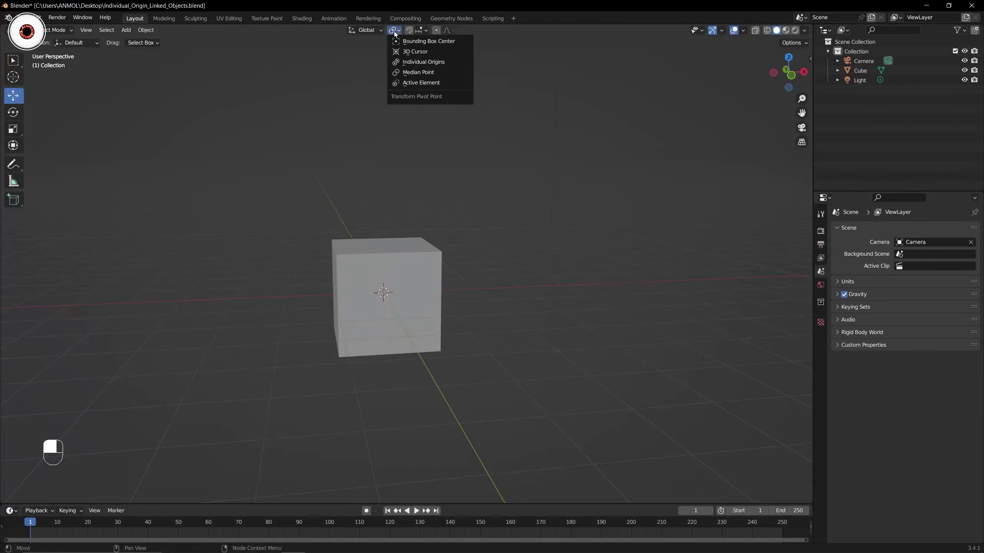
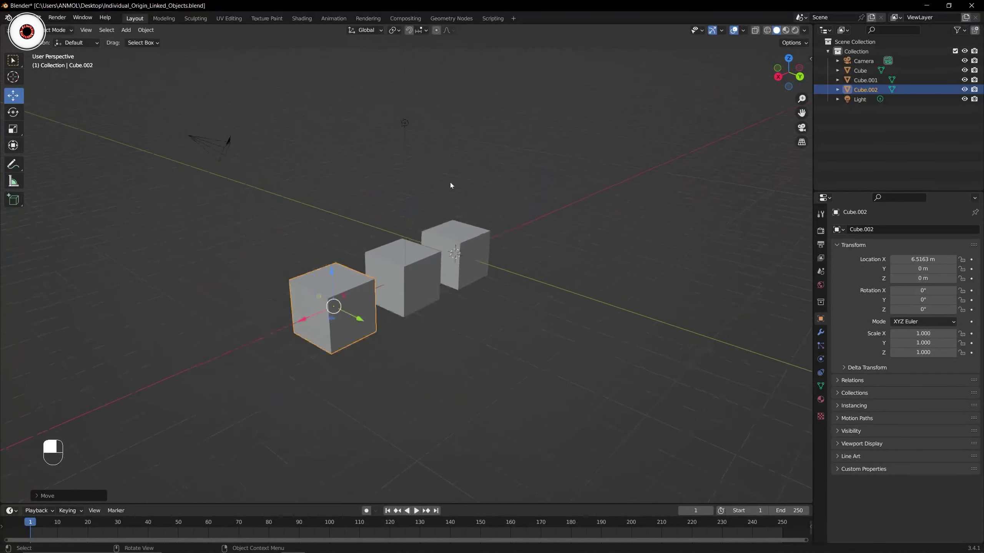
Orbit the view around the three cubes standing in a row along X
drag(422, 189, 809, 32)
Orbit the viewport back and forth around the three coloured cubes
drag(809, 31, 570, 237)
drag(570, 236, 747, 29)
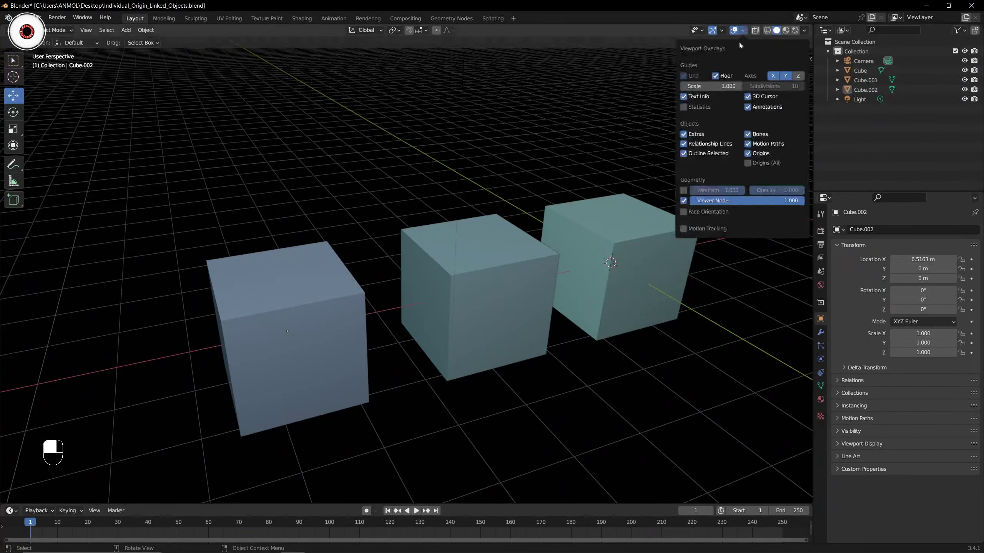
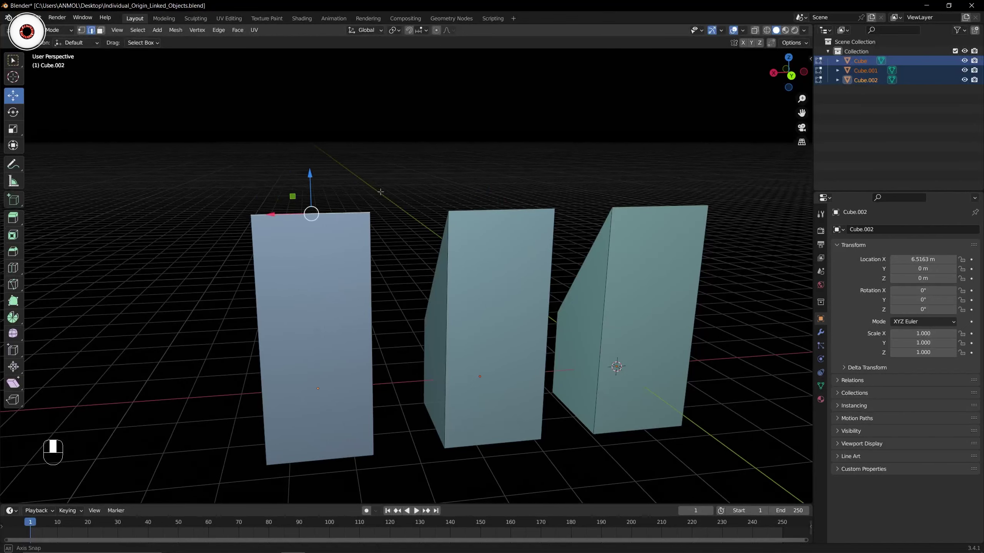
Deselect everything before tapering the three linked blocks
key(alt+a)
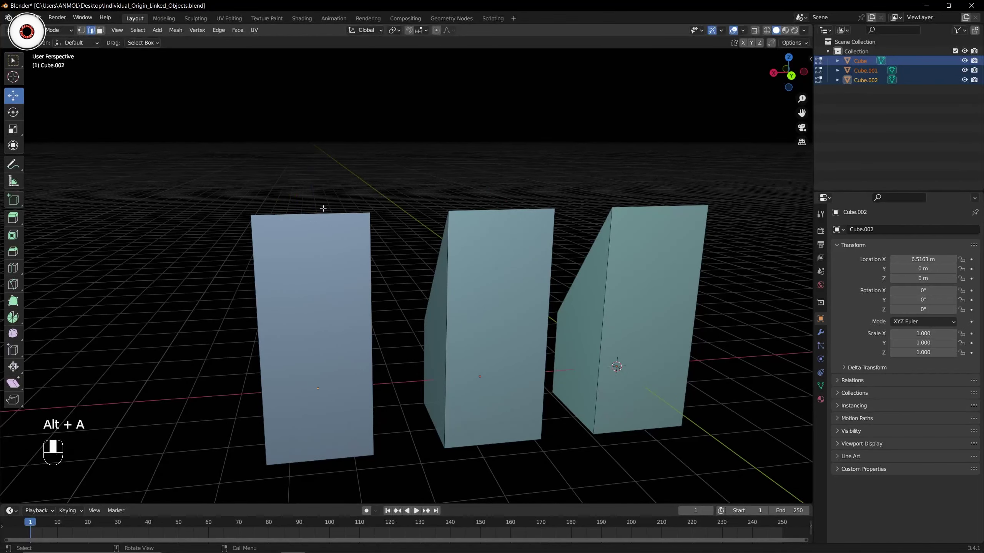
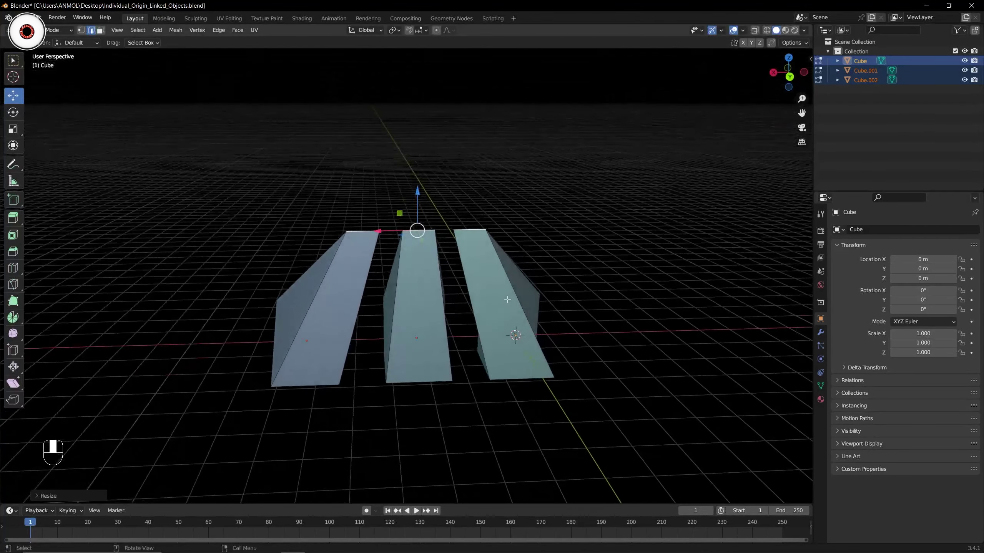
Switch to front then back orthographic view with numpad 1 and Ctrl+1
key(KP_1)
key(ctrl+KP_1)
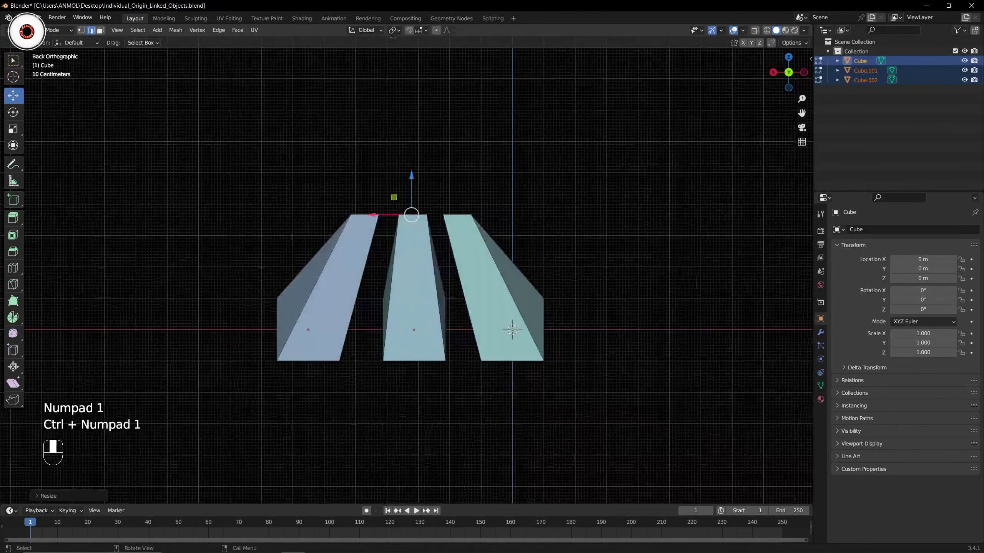
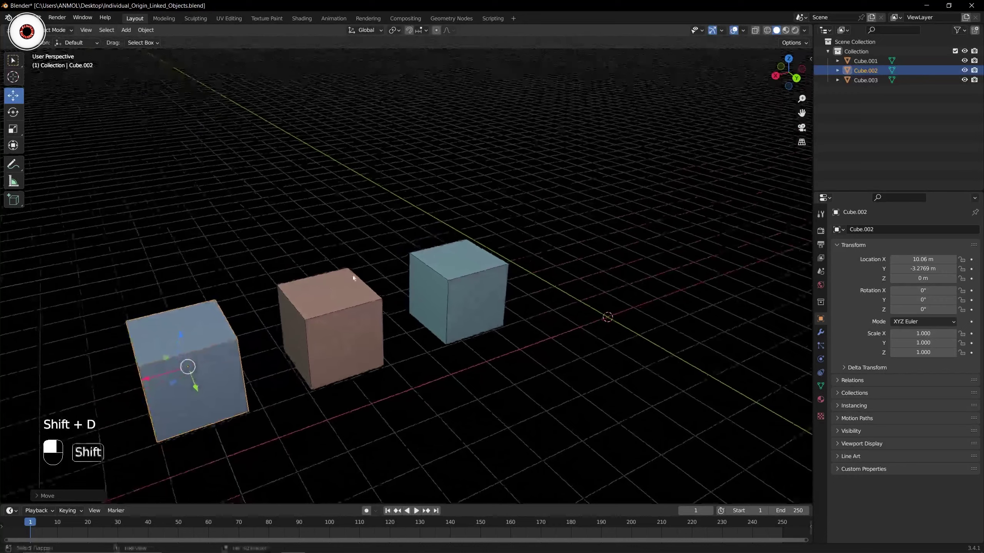
Orbit the view to see the three linked cubes from another angle
middle_click(362, 279)
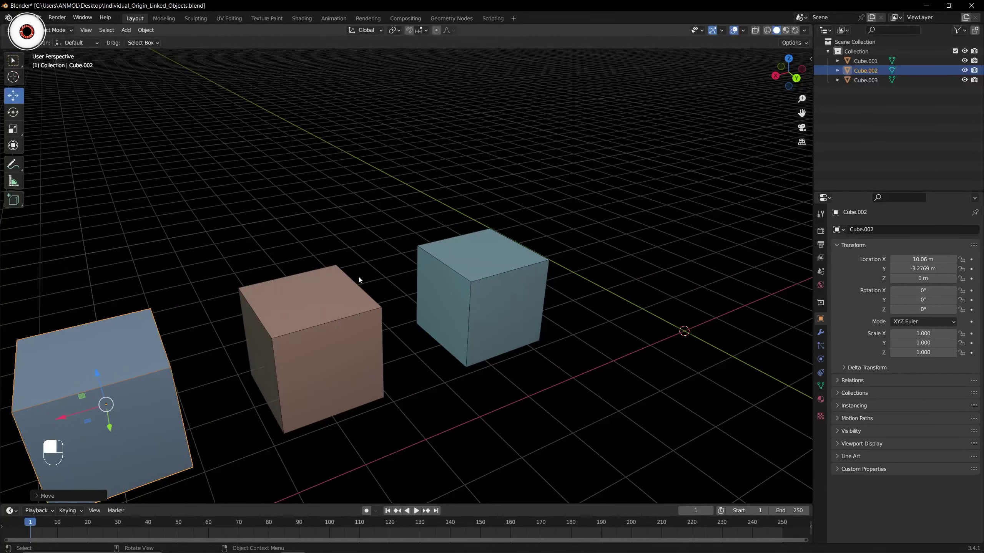